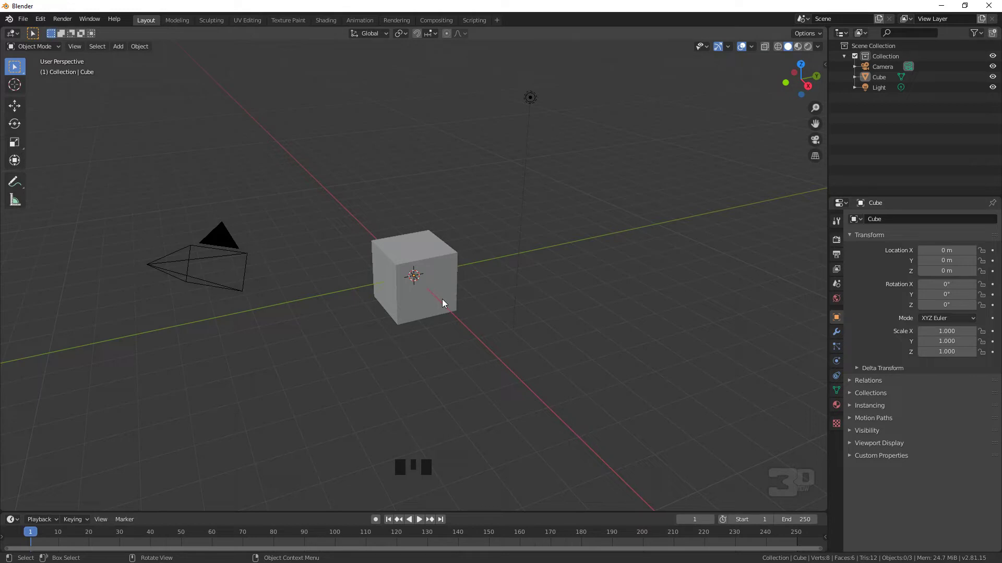
# Select the default cube and delete it from the scene
pyautogui.click(447, 302)
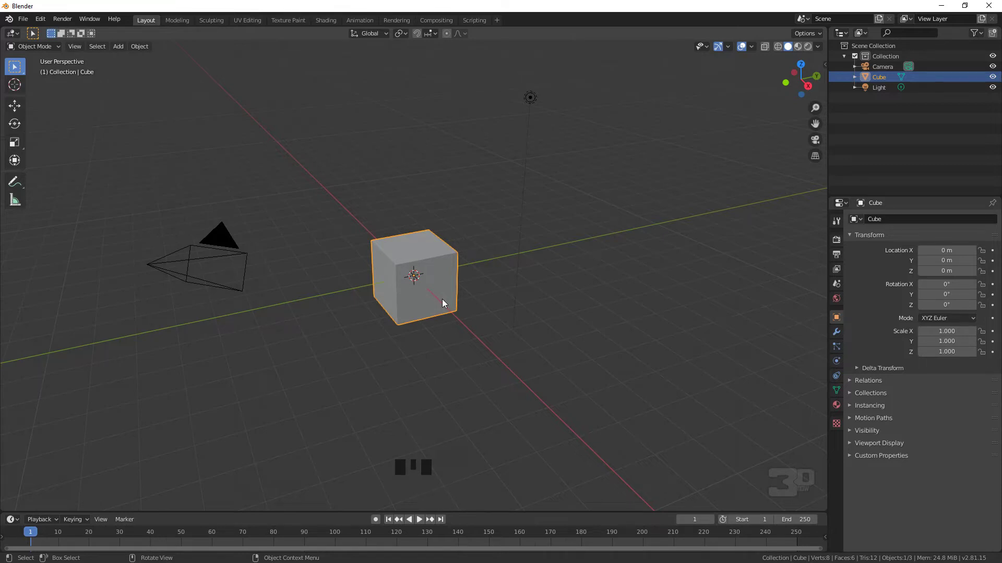
pyautogui.press('Delete')
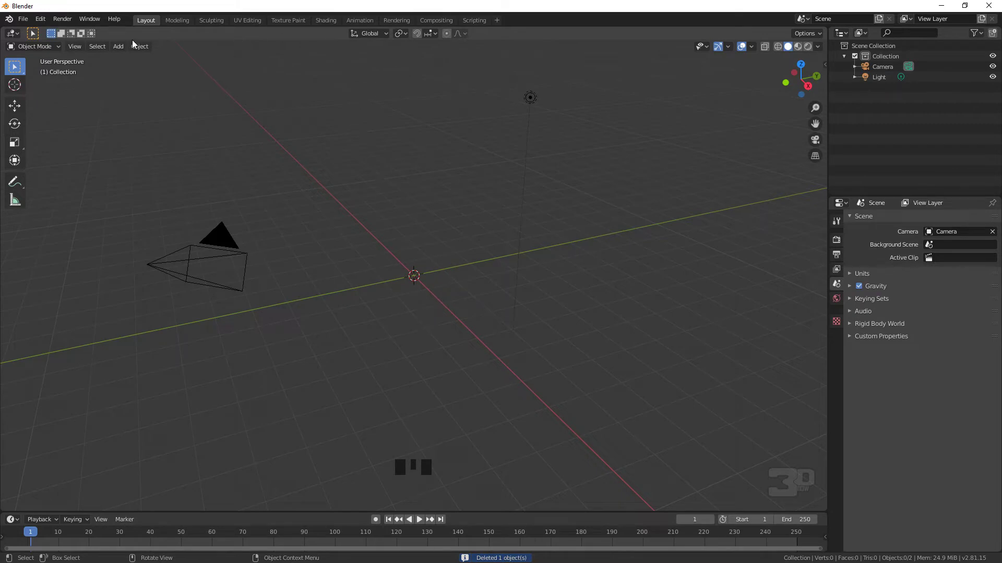
# Add a new mesh cube at the world origin via Shift+A
pyautogui.moveTo(124, 50); pyautogui.dragTo(413, 287)
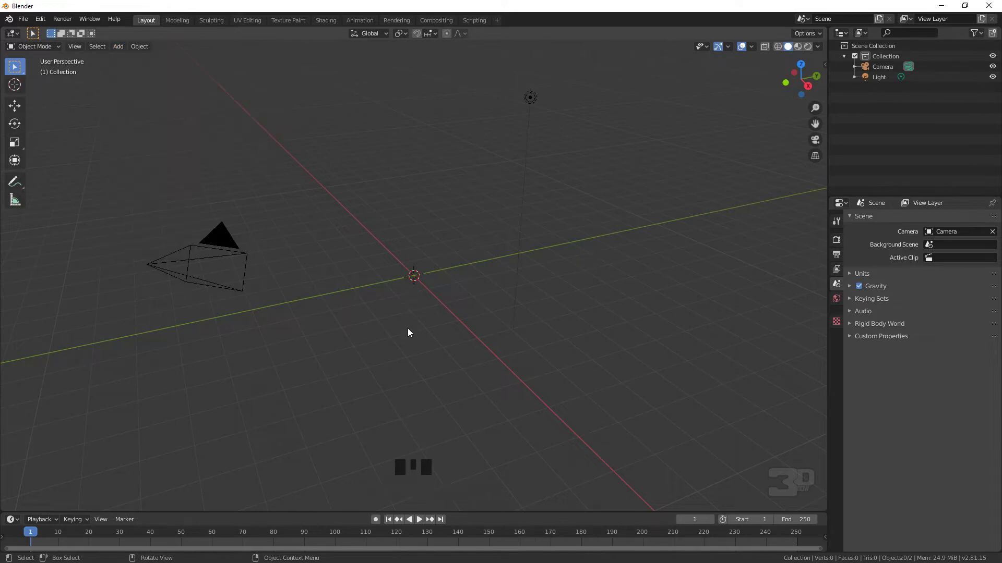
pyautogui.click(413, 332)
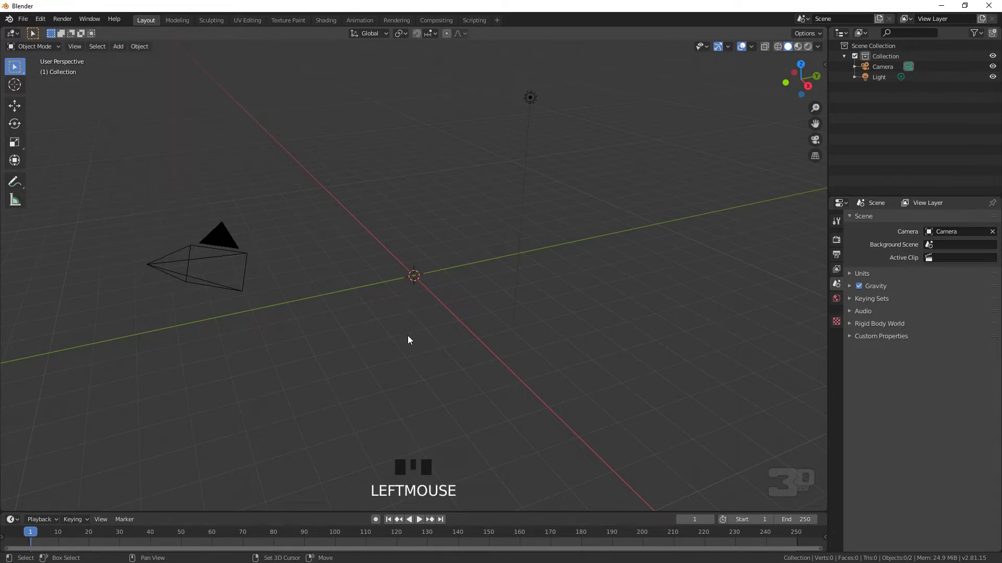
pyautogui.press('shift+a')
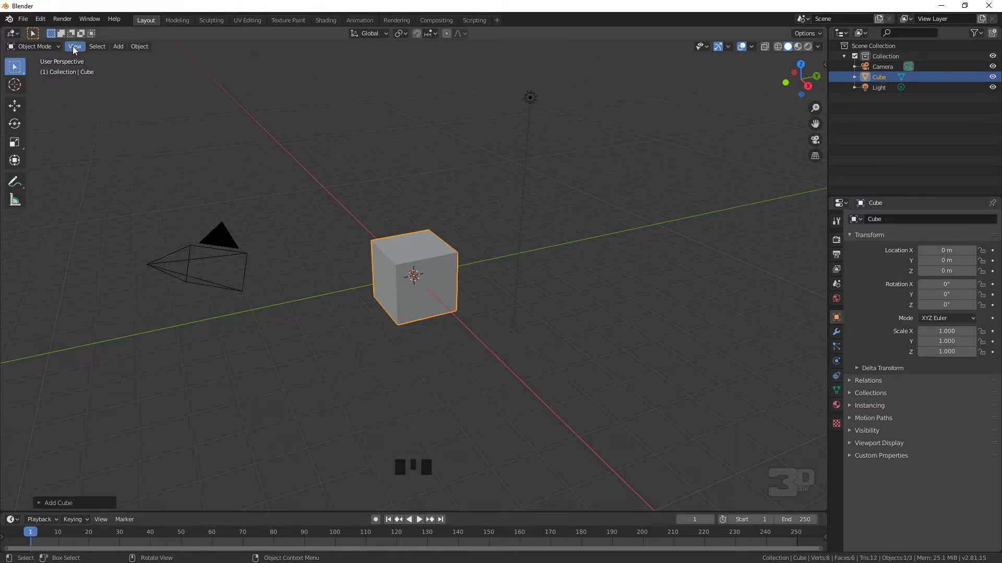
# Expand the Add Cube operator panel and set the cube Size to 0.2 m
pyautogui.moveTo(78, 49); pyautogui.dragTo(51, 517)
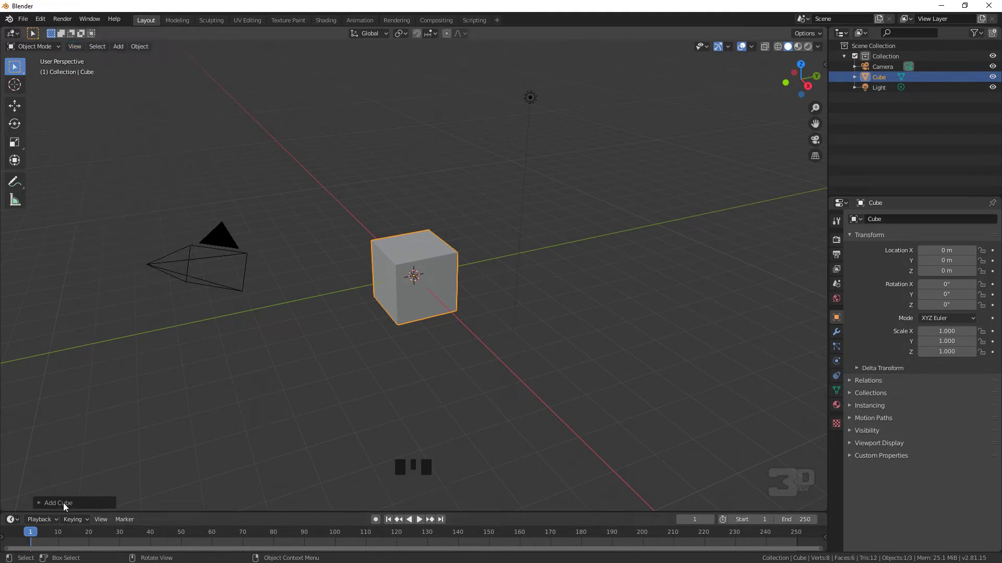
pyautogui.click(69, 504)
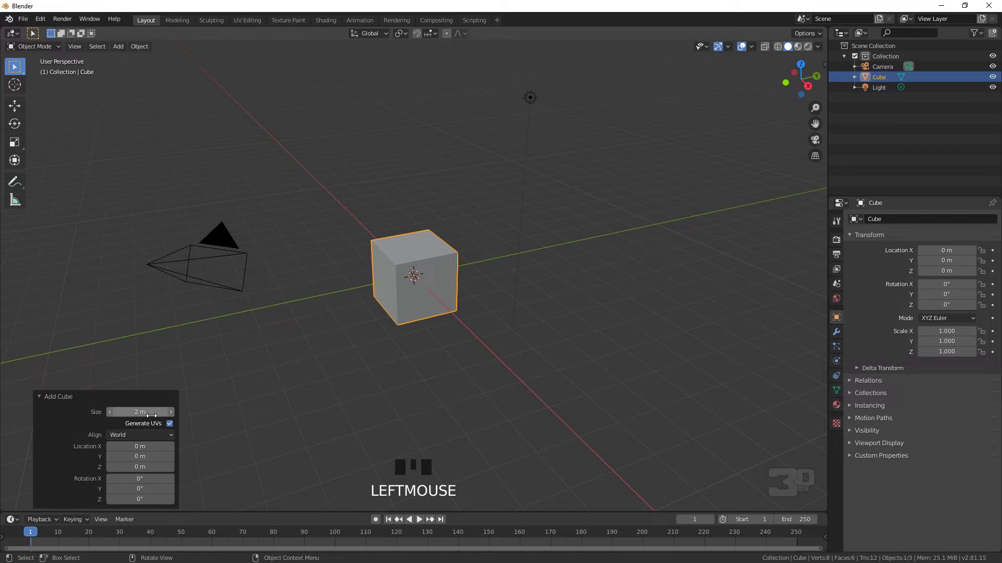
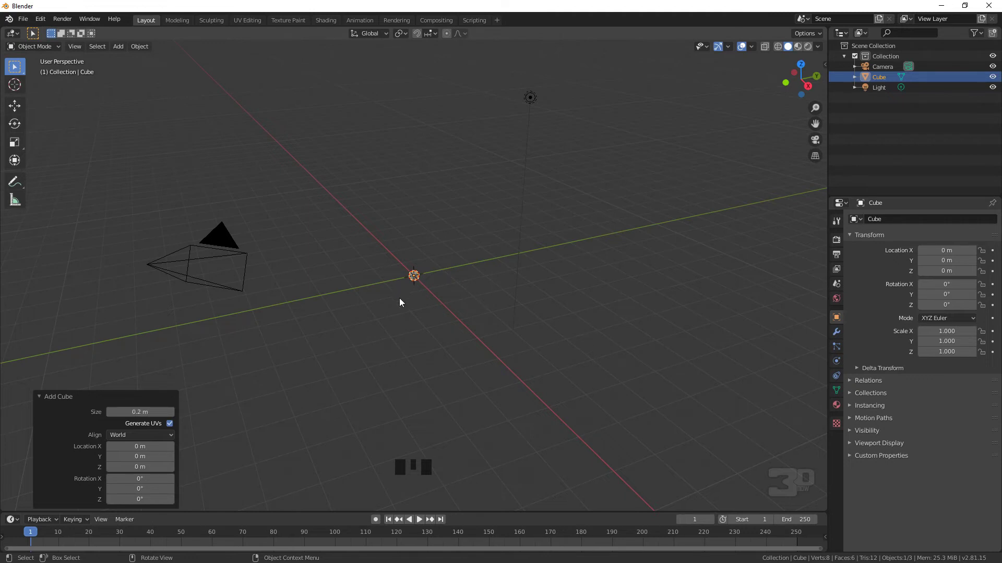
# Frame the small cube in the viewport and adjust the zoom around it
pyautogui.press('KP_Decimal')
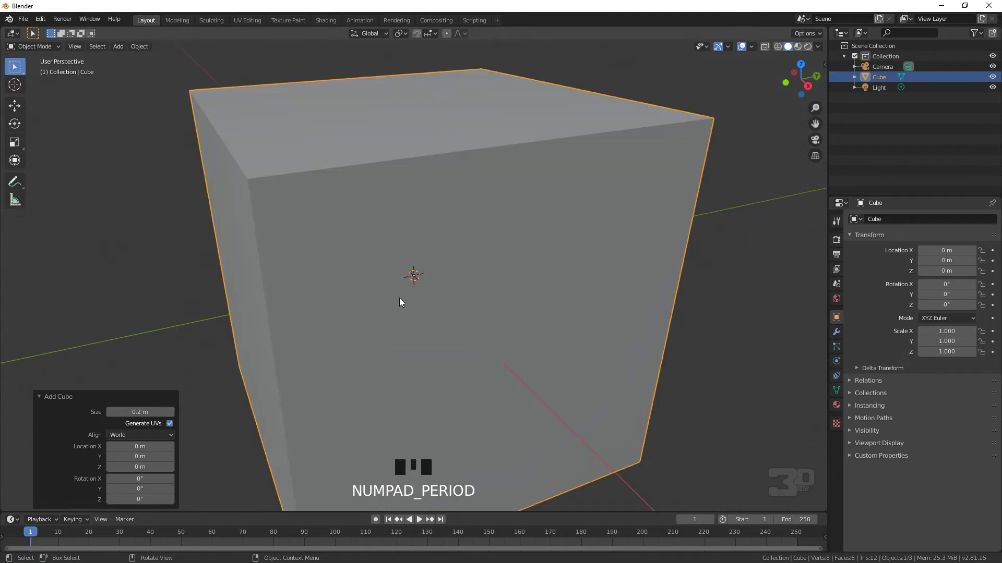
pyautogui.scroll(-3)
pyautogui.scroll(3)
pyautogui.scroll(-3)
pyautogui.scroll(3)
pyautogui.scroll(-3)
pyautogui.scroll(3)
pyautogui.scroll(-3)
pyautogui.scroll(3)
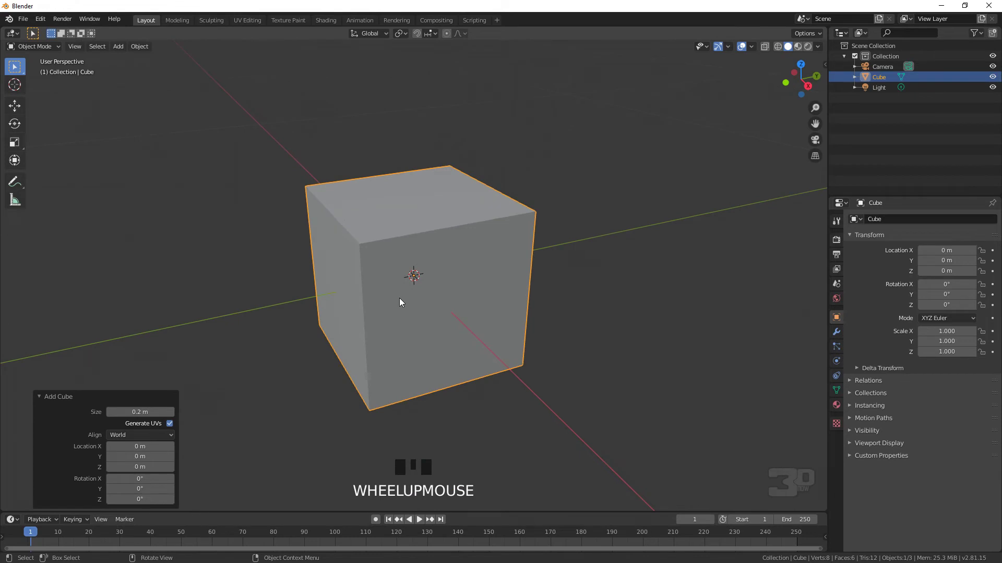
# Deselect, then select the small cube as the active object
pyautogui.click(272, 359)
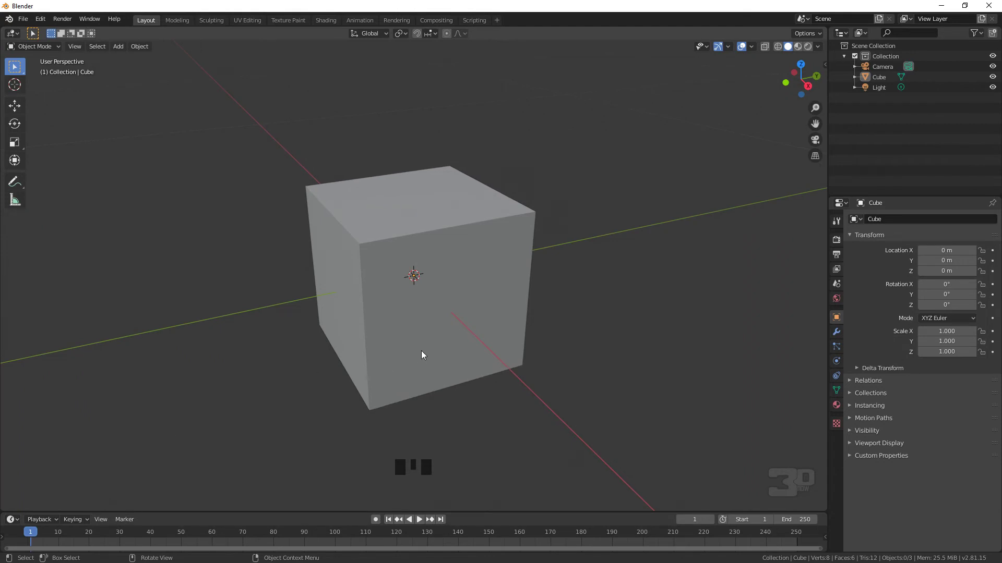
pyautogui.click(427, 352)
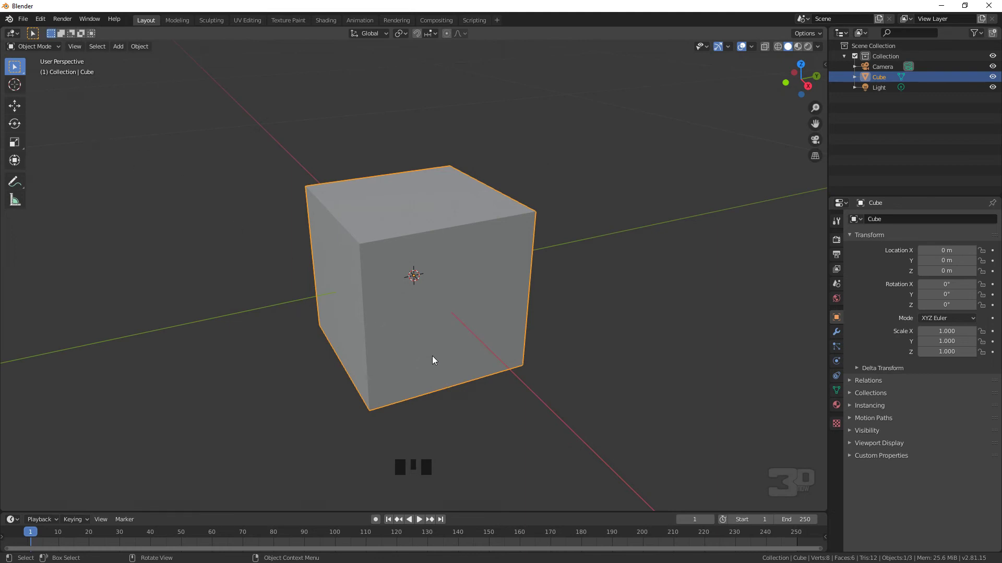
# Delete the small cube and bring up the Shift+A add menu for another cube
pyautogui.press('Delete')
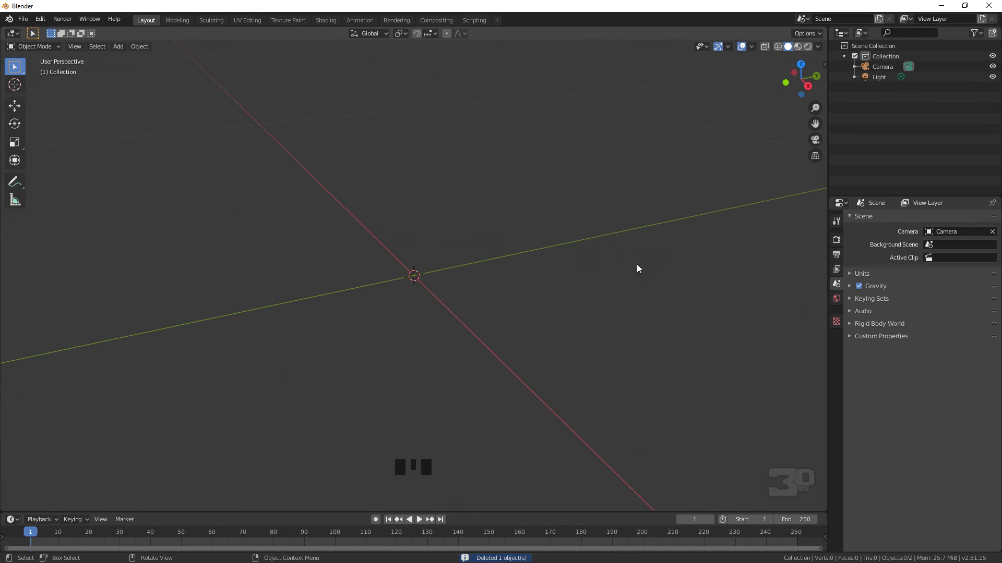
pyautogui.press('shift+a')
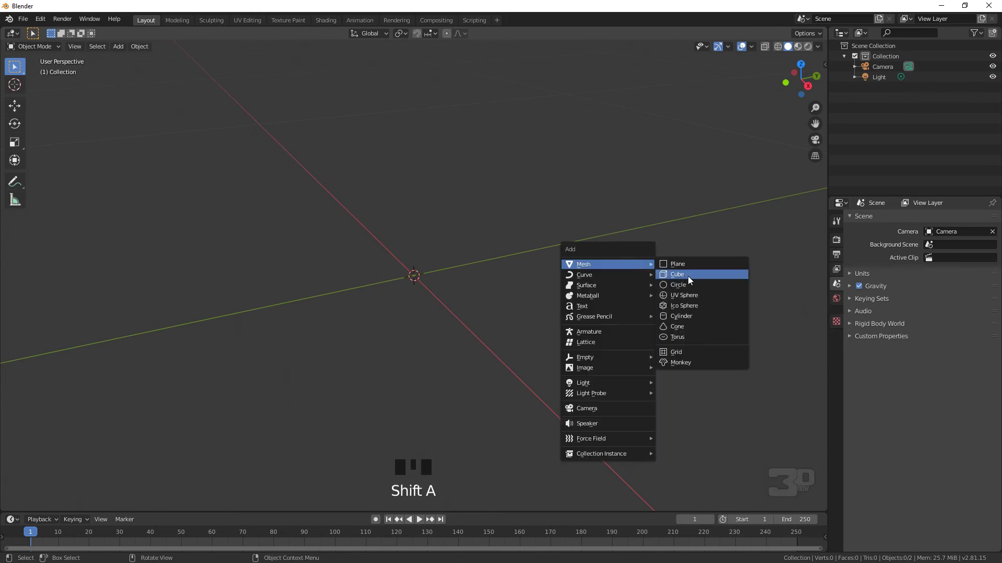